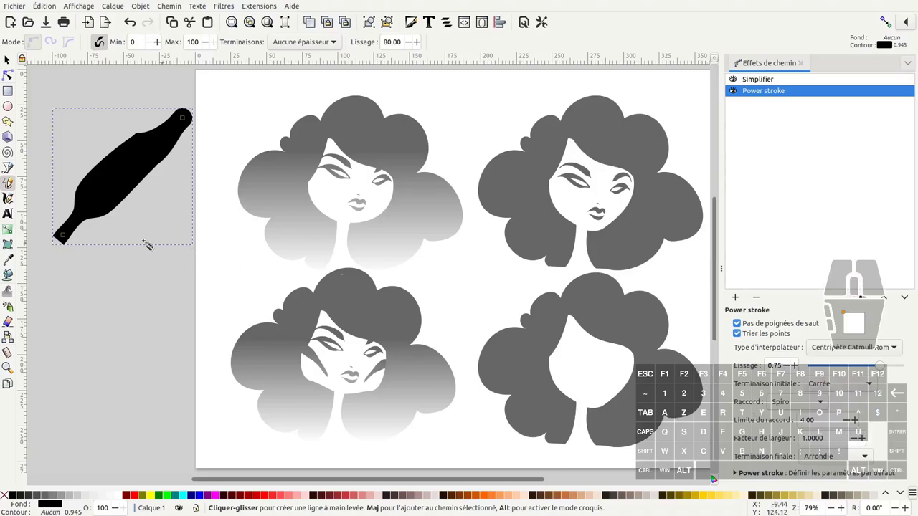
# Reveal the black Power Stroke test path's nodes and width knots with the Node tool.
pyautogui.click(716, 475)
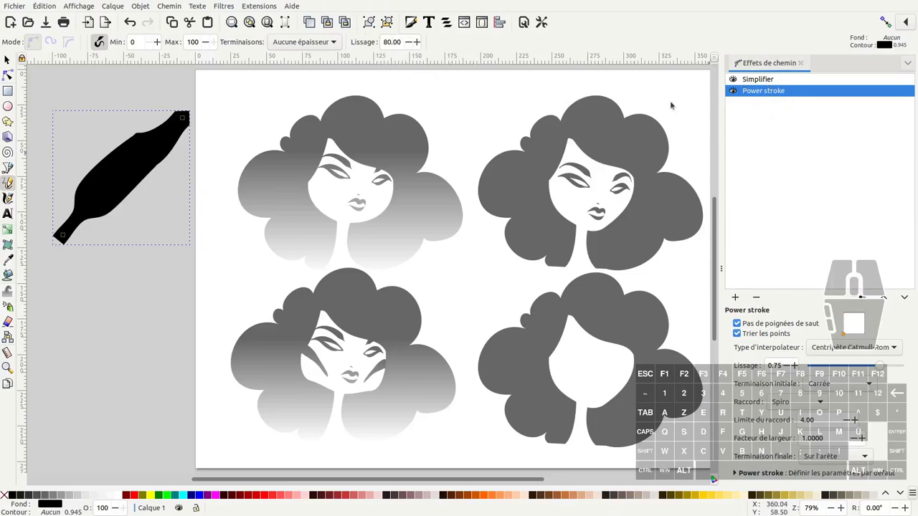
# Select the test stroke's nodes and drag its centerline into a curved, banana-like shape.
pyautogui.click(717, 475)
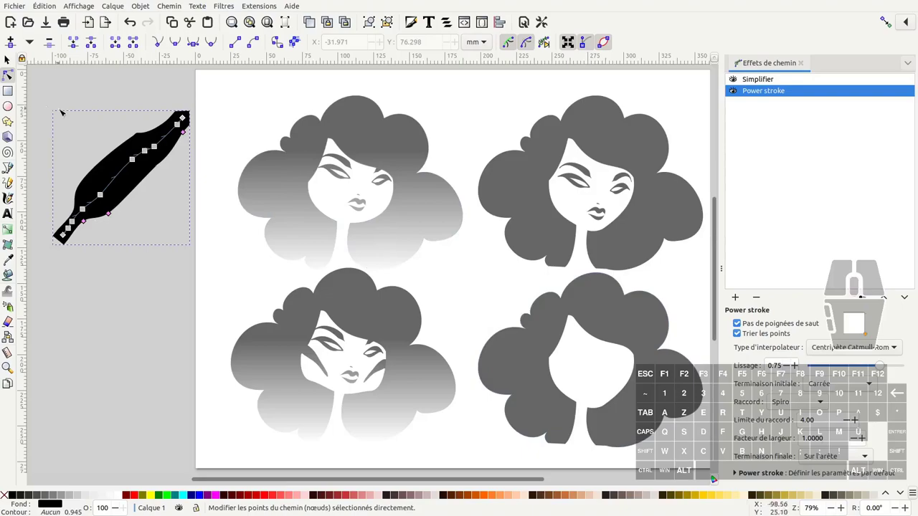
pyautogui.click(717, 475)
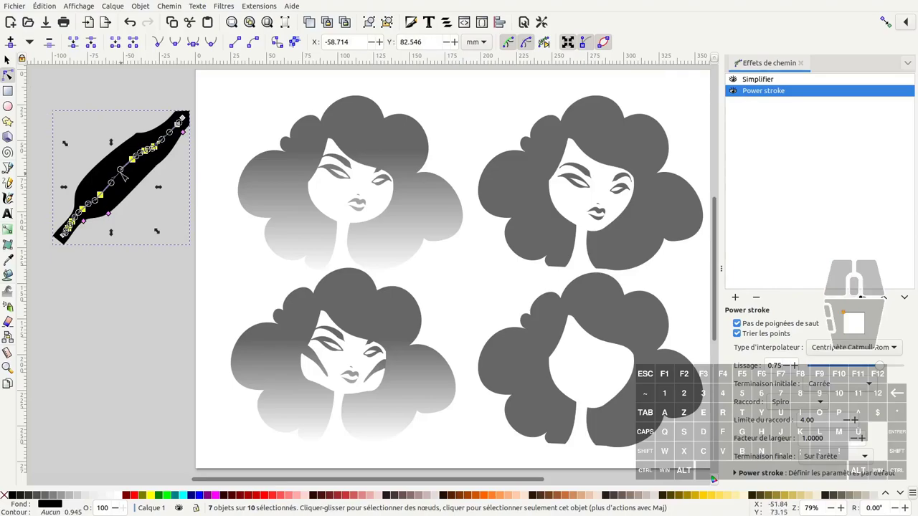
pyautogui.click(717, 476)
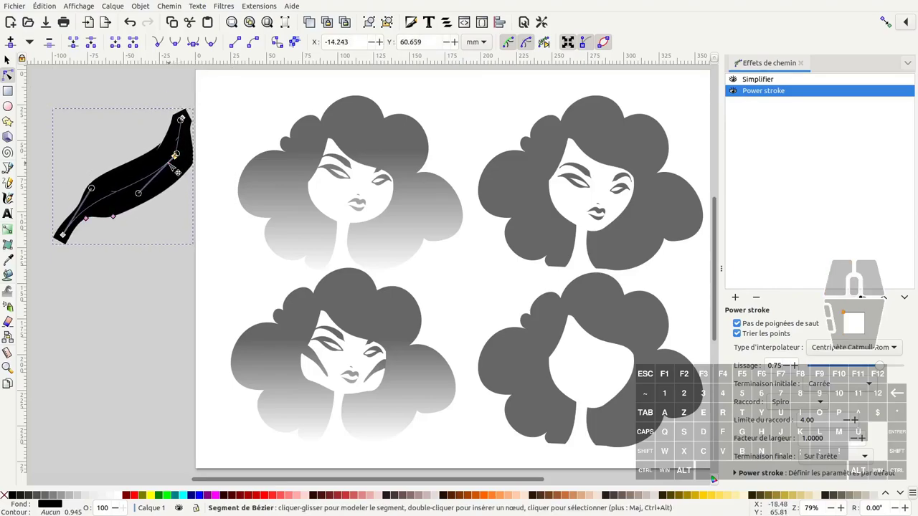
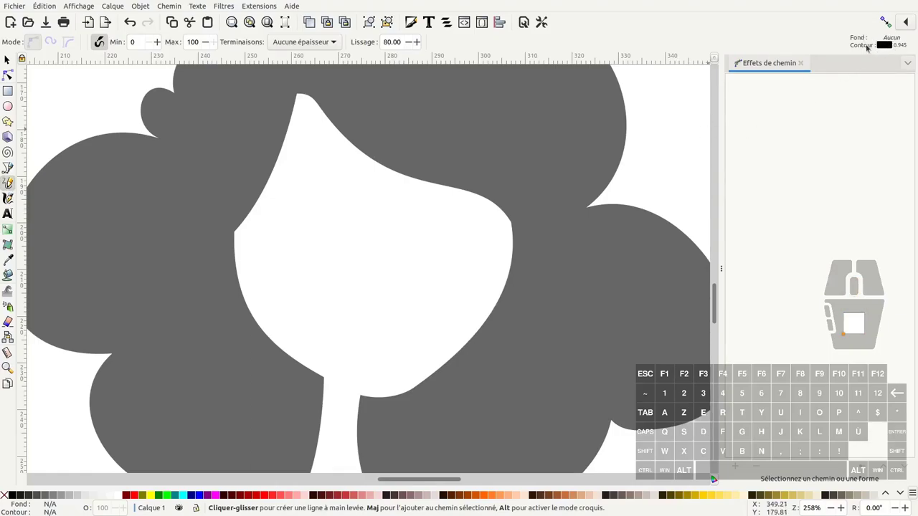
# Set the drawing stroke to 40% grey and raise the Pencil tool's Max thickness value.
pyautogui.click(716, 475)
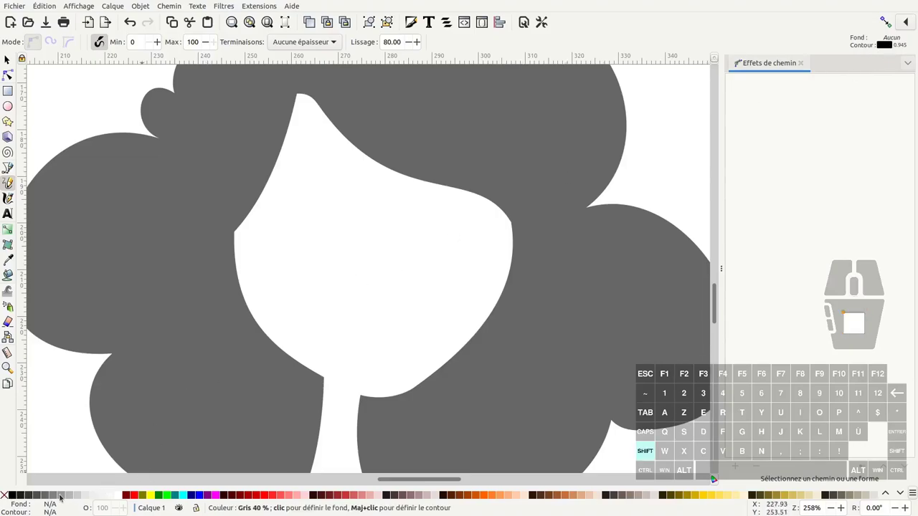
pyautogui.click(716, 476)
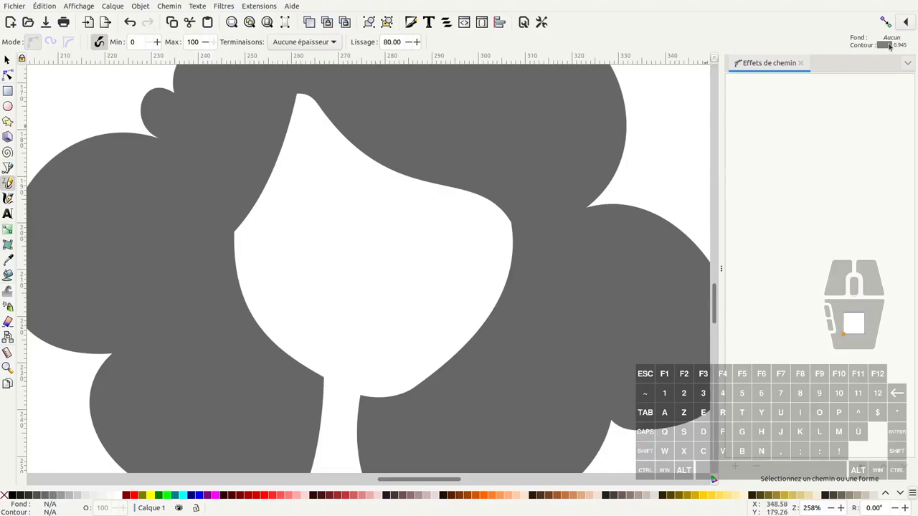
pyautogui.click(717, 476)
pyautogui.press('ctrl+z')
pyautogui.click(716, 476)
pyautogui.click(717, 476)
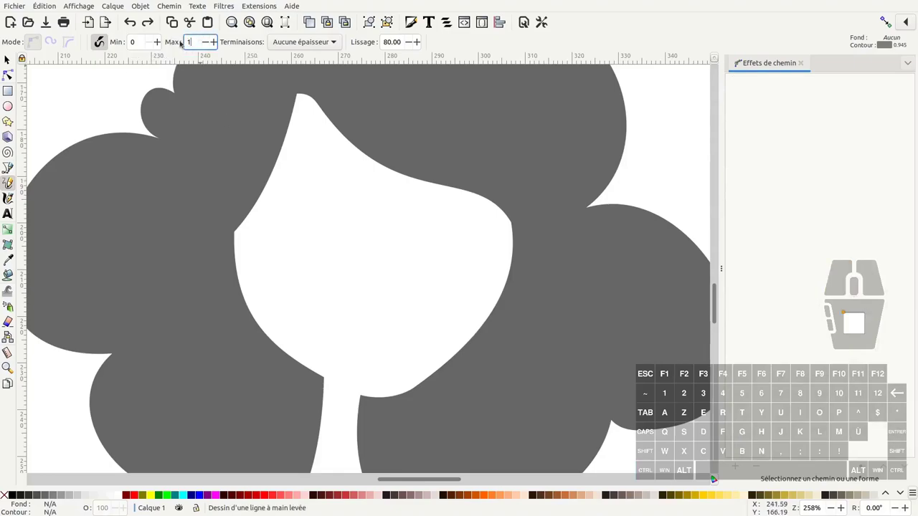
# Draw grey tapered strokes for both eyebrows and both eyes' upper lids and lower curves.
pyautogui.click(717, 475)
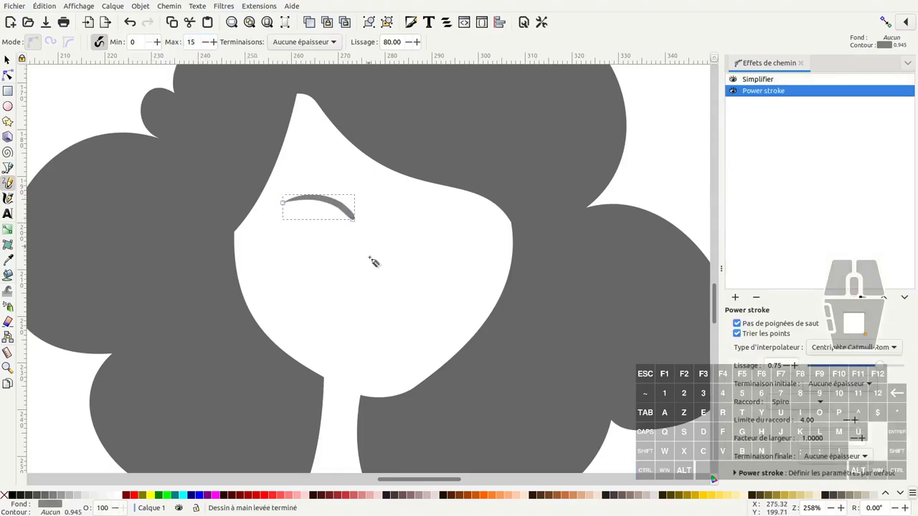
pyautogui.click(717, 475)
pyautogui.click(717, 475)
pyautogui.click(716, 476)
pyautogui.click(716, 476)
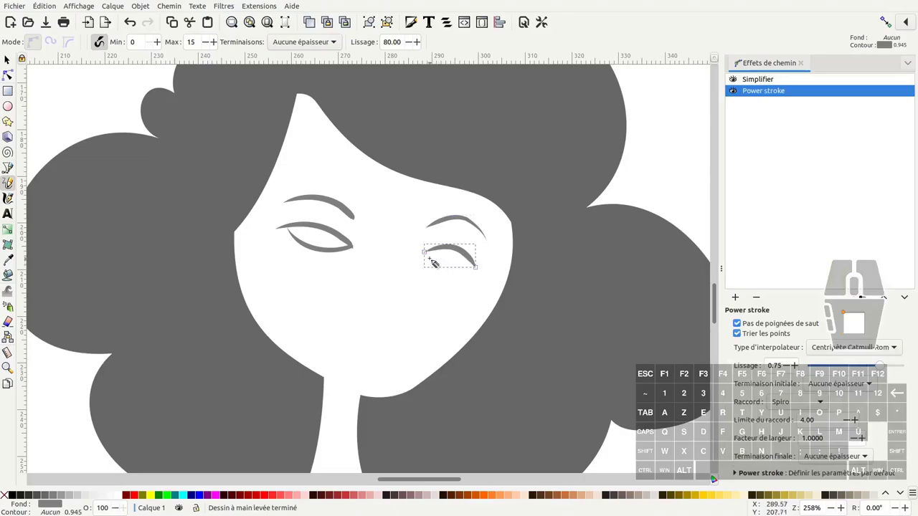
pyautogui.click(716, 476)
# Draw the nose stroke, then the upper and lower lips on the face.
pyautogui.click(716, 475)
pyautogui.middleClick(717, 475)
pyautogui.click(717, 475)
pyautogui.click(717, 475)
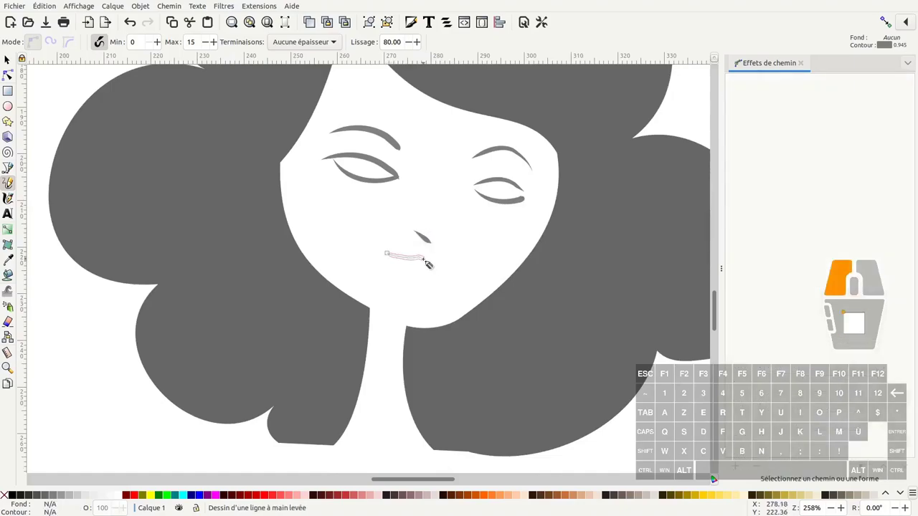
pyautogui.click(716, 475)
pyautogui.middleClick(716, 475)
pyautogui.middleClick(717, 475)
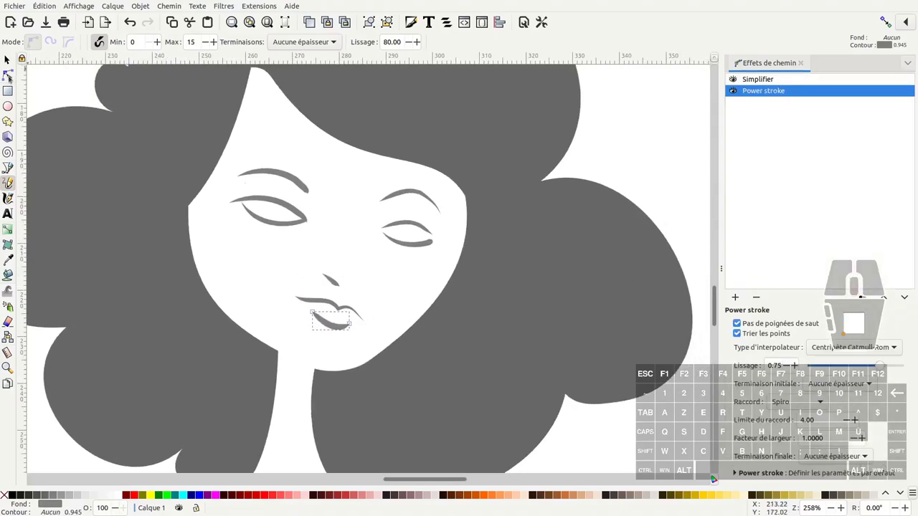
pyautogui.click(717, 476)
pyautogui.click(716, 475)
# Reshape the left eyebrow's nodes and handles so it arches higher with a downturned outer end.
pyautogui.click(716, 476)
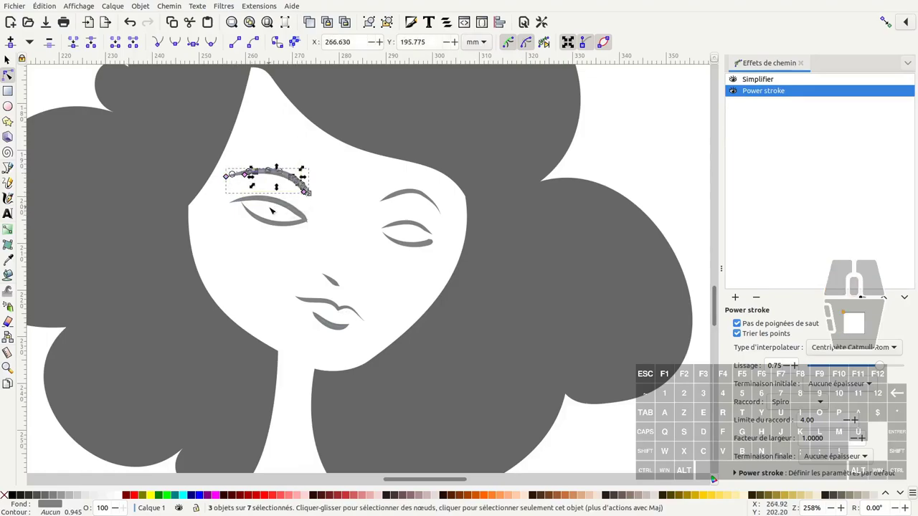
pyautogui.click(716, 476)
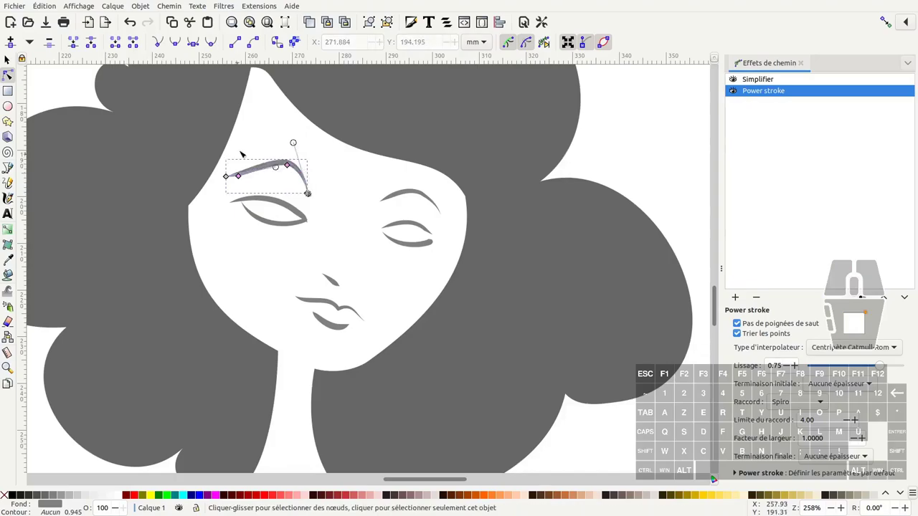
pyautogui.click(716, 475)
pyautogui.click(717, 476)
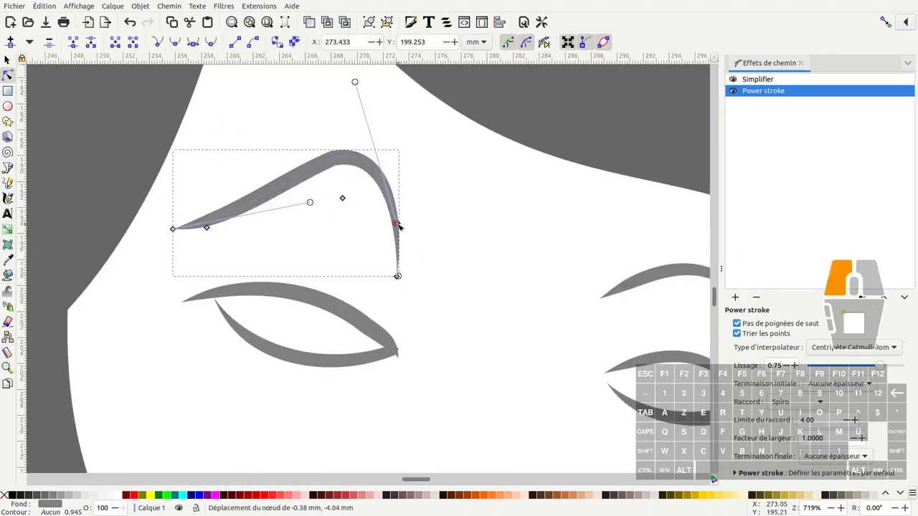
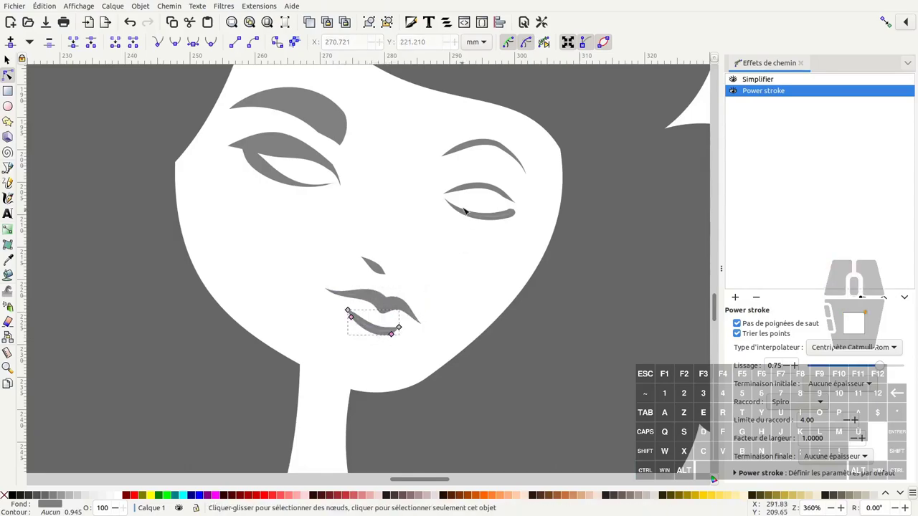
# Select the left eyebrow and eye strokes together and drag them slightly to the right.
pyautogui.click(478, 219)
pyautogui.click(491, 194)
pyautogui.click(498, 147)
pyautogui.click(264, 175)
pyautogui.click(316, 109)
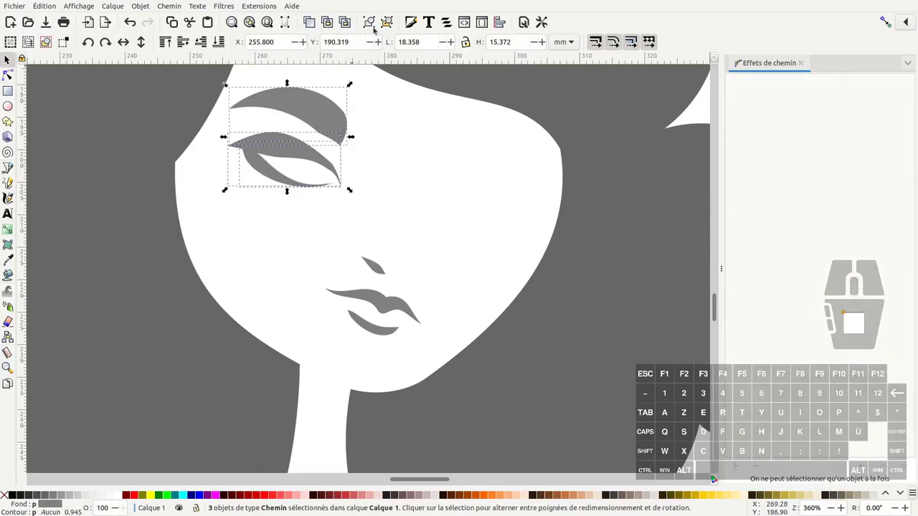